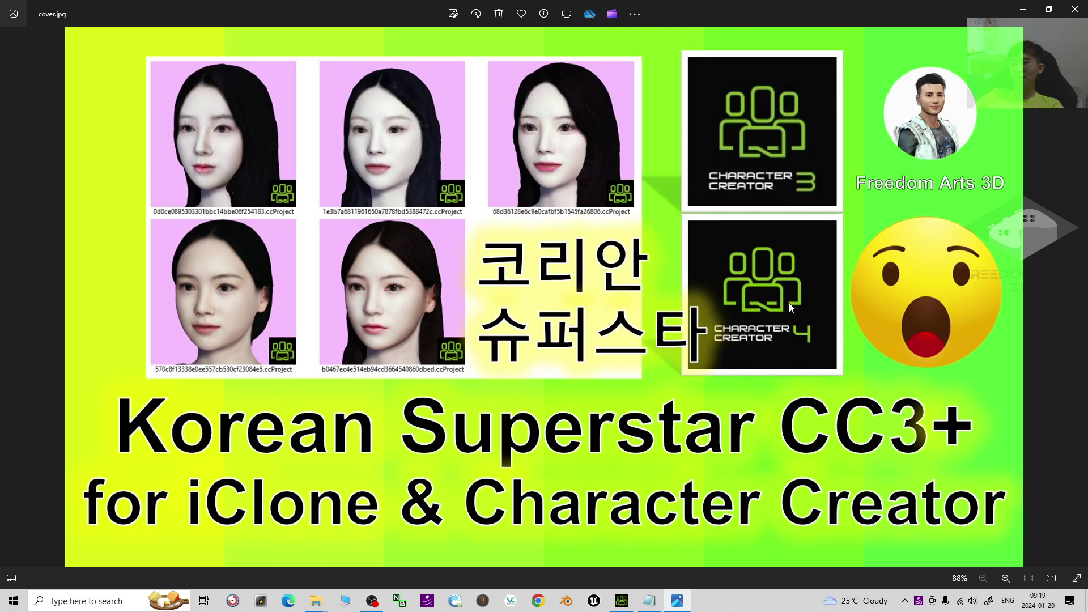
# Step: Move the view off the cover image and bring the Character Creator 3 window into focus
pyautogui.moveTo(627, 603); pyautogui.dragTo(534, 318)
pyautogui.moveTo(534, 318); pyautogui.dragTo(442, 381)
pyautogui.scroll(3)
pyautogui.scroll(-3)
# Step: Scroll the view over the newly loaded long-black-hair avatar
pyautogui.scroll(3)
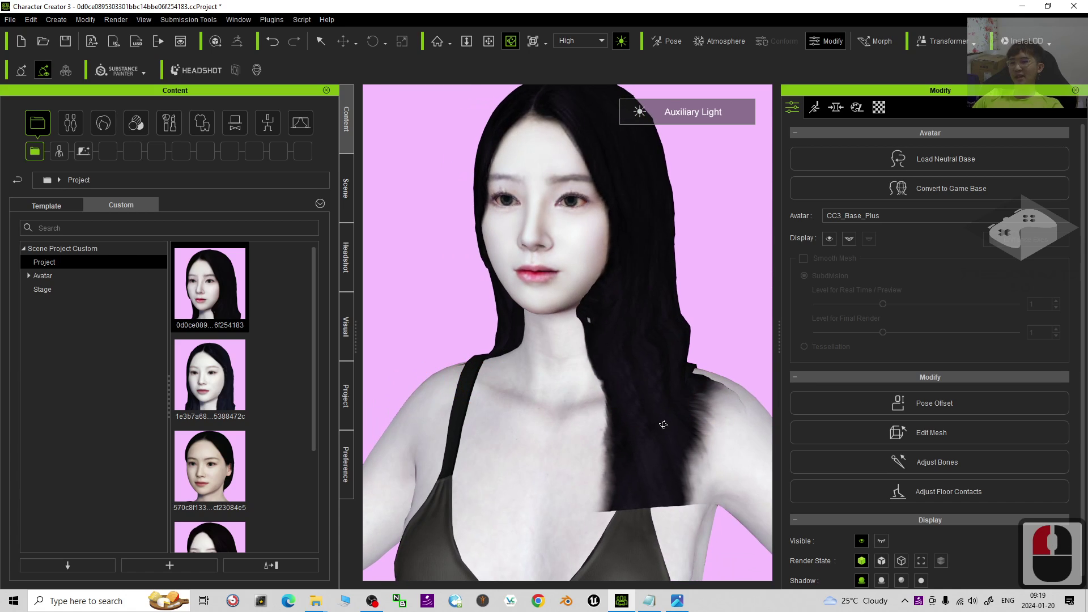
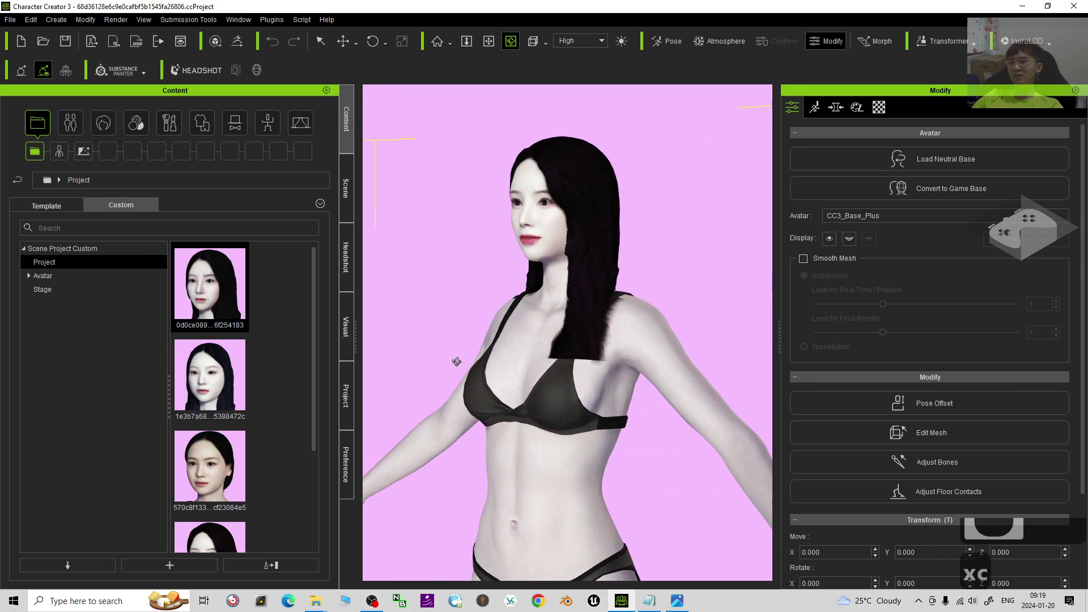
# Step: Orbit around the avatar and zoom the camera in toward her head
pyautogui.moveTo(453, 361); pyautogui.dragTo(714, 335)
pyautogui.click(542, 325)
pyautogui.middleClick(672, 280)
pyautogui.scroll(3)
pyautogui.middleClick(670, 276)
pyautogui.press('c')
# Step: Turn and pan the camera until the avatar's face is viewed from the front
pyautogui.moveTo(530, 452); pyautogui.dragTo(579, 417)
pyautogui.middleClick(579, 417)
pyautogui.scroll(3)
pyautogui.middleClick(587, 414)
pyautogui.scroll(-3)
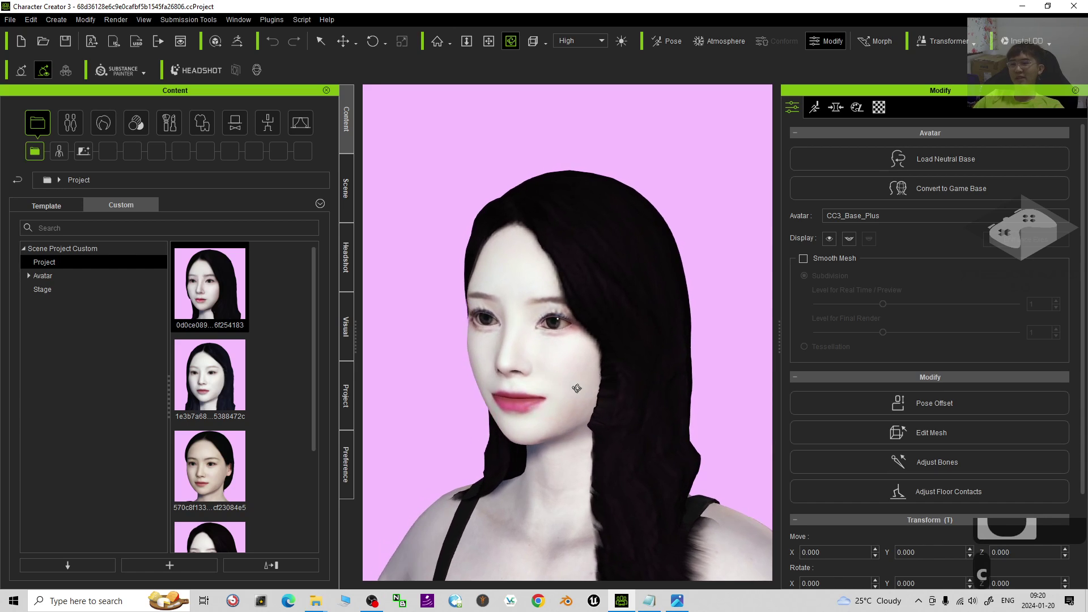